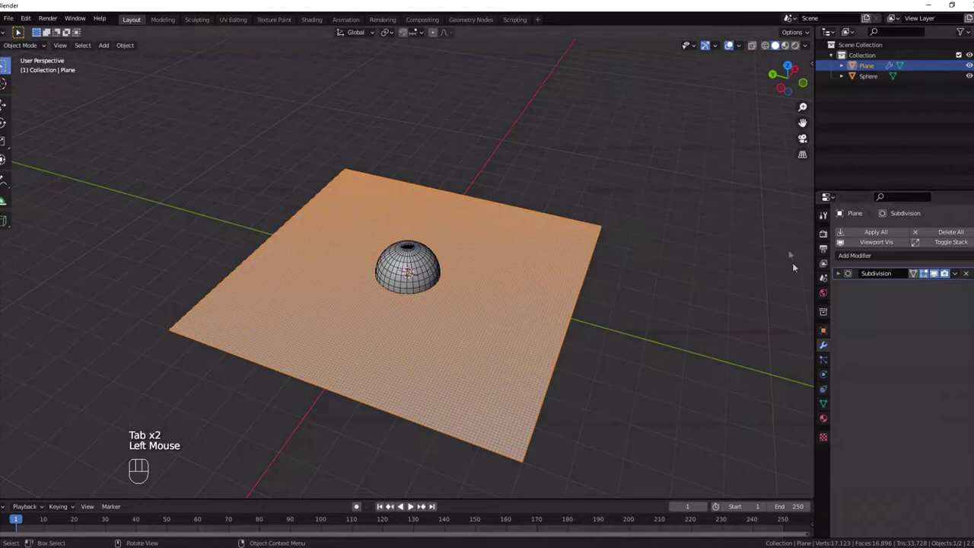
Step: Enable Dynamic Paint on the plane in Physics properties and add it as a canvas
{"action": "left_click", "coordinate": [827, 365]}
{"action": "left_click", "coordinate": [833, 381]}
{"action": "left_click", "coordinate": [878, 275]}
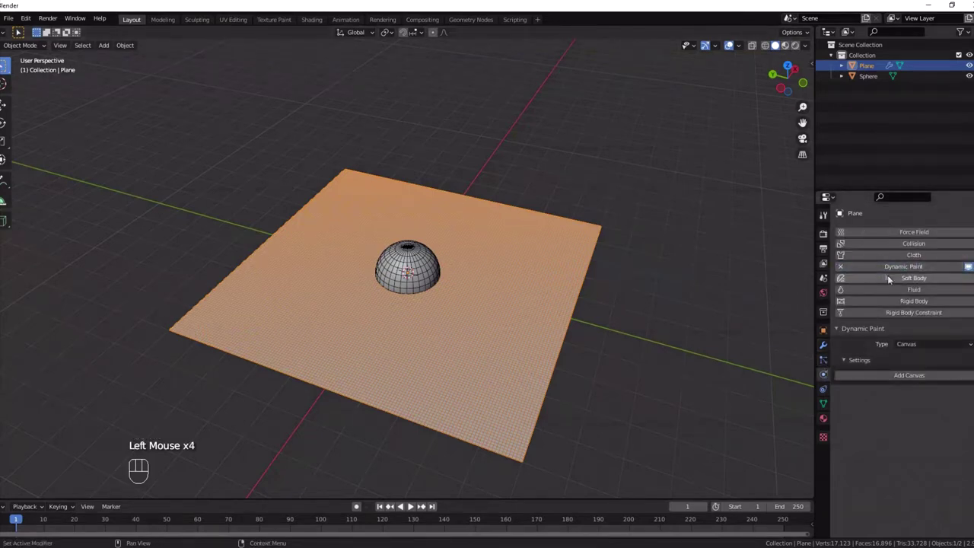
{"action": "left_click_drag", "start_coordinate": [910, 349], "coordinate": [909, 361]}
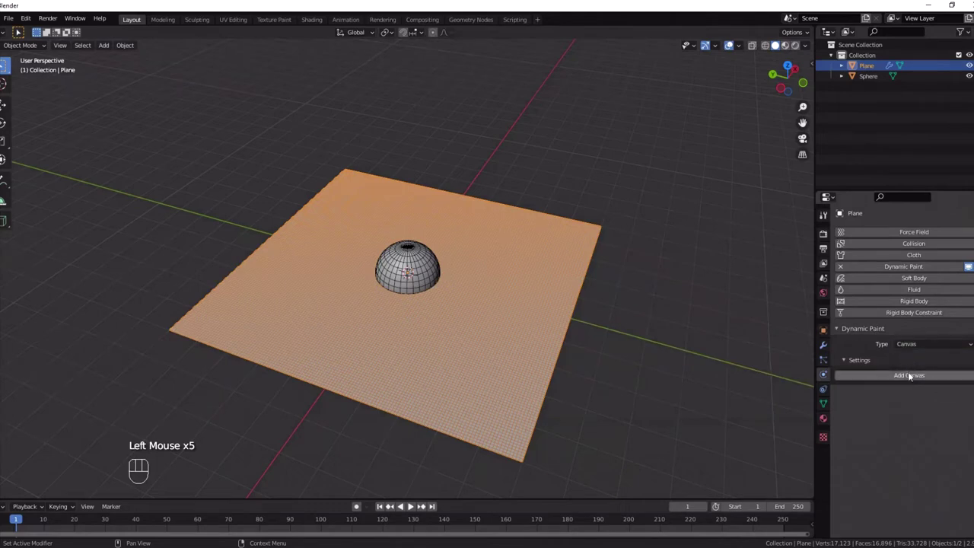
{"action": "left_click", "coordinate": [909, 379]}
Step: Reach the canvas Surface Type setting to choose its surface behaviour
{"action": "scroll", "scroll_direction": "down", "scroll_amount": 3}
{"action": "left_click_drag", "start_coordinate": [924, 361], "coordinate": [912, 372]}
{"action": "scroll", "scroll_direction": "down", "scroll_amount": 3}
{"action": "left_click_drag", "start_coordinate": [914, 418], "coordinate": [924, 465]}
Step: Set the canvas surface to Waves, then make the sphere a Dynamic Paint brush
{"action": "left_click", "coordinate": [868, 83]}
{"action": "left_click", "coordinate": [862, 271]}
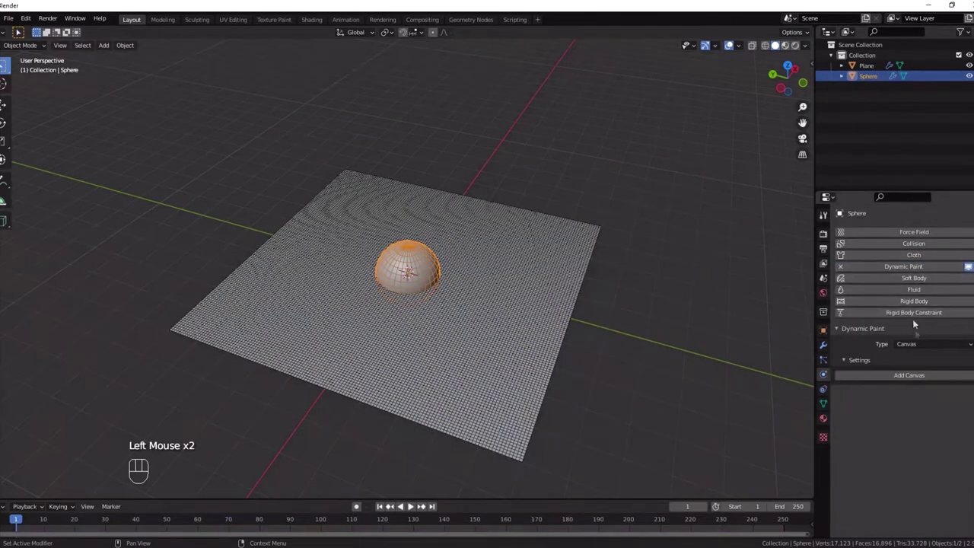
{"action": "left_click_drag", "start_coordinate": [901, 349], "coordinate": [912, 373]}
{"action": "left_click_drag", "start_coordinate": [919, 380], "coordinate": [405, 512]}
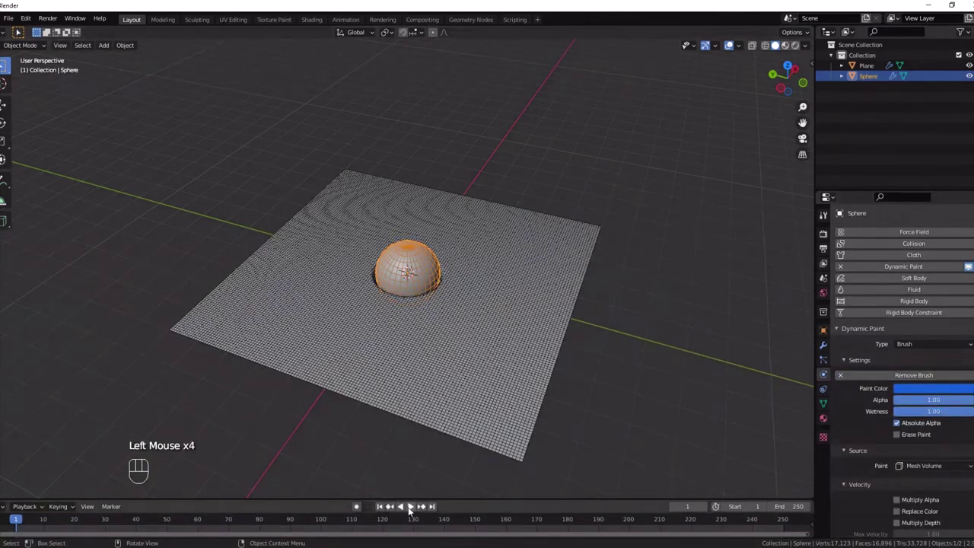
Step: Play the timeline and move the sphere level across the plane so waves spread
{"action": "left_click", "coordinate": [410, 513]}
{"action": "key", "text": "g"}
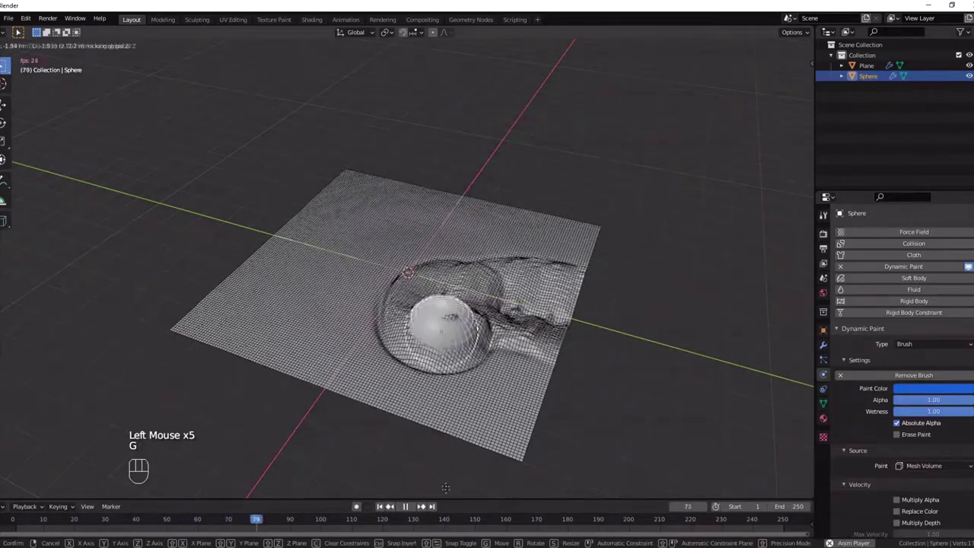
{"action": "key", "text": "g"}
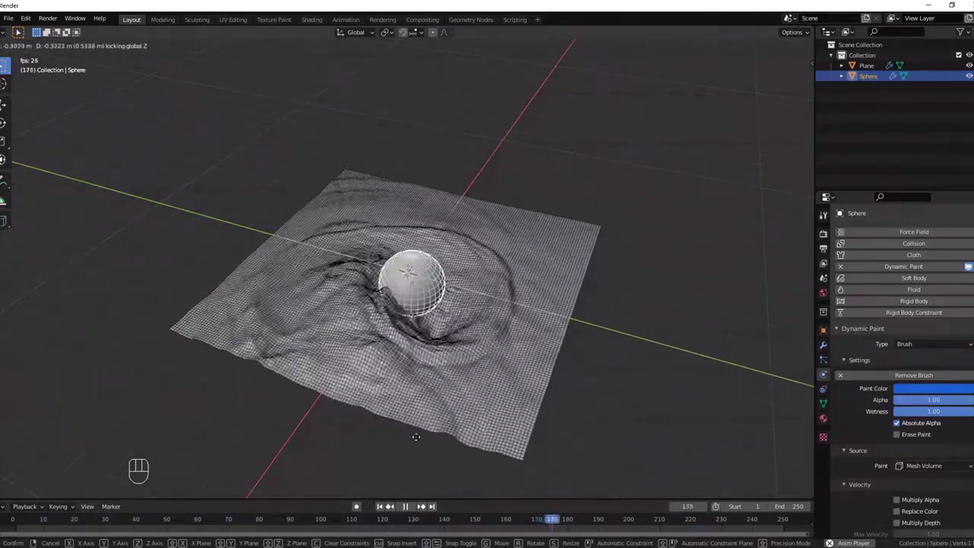
{"action": "left_click", "coordinate": [406, 511]}
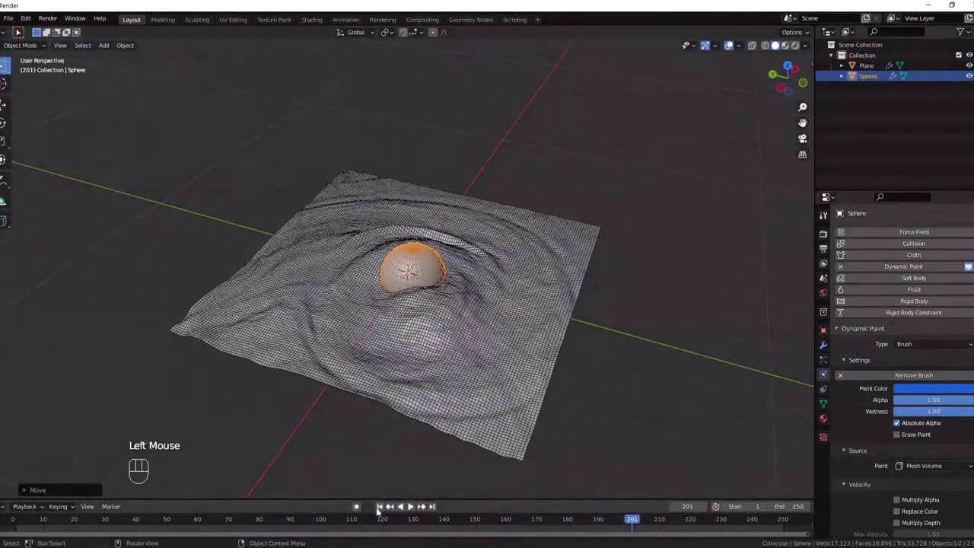
Step: Return to frame 1, enable Auto Keying and start playback
{"action": "left_click", "coordinate": [382, 514]}
{"action": "left_click", "coordinate": [367, 513]}
{"action": "left_click", "coordinate": [414, 512]}
Step: Raise the sphere, plunge it into the plane and lift it again while keys record
{"action": "key", "text": "g"}
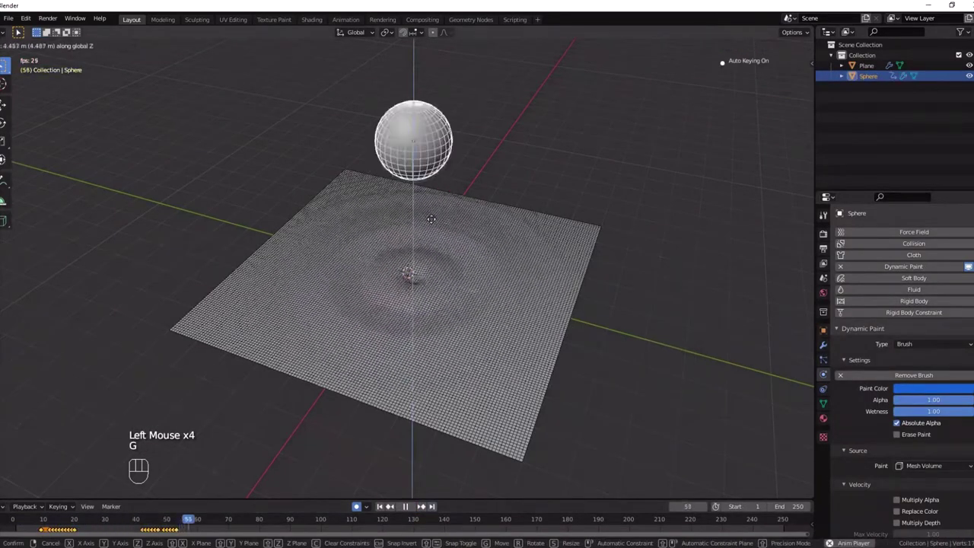
{"action": "key", "text": "g"}
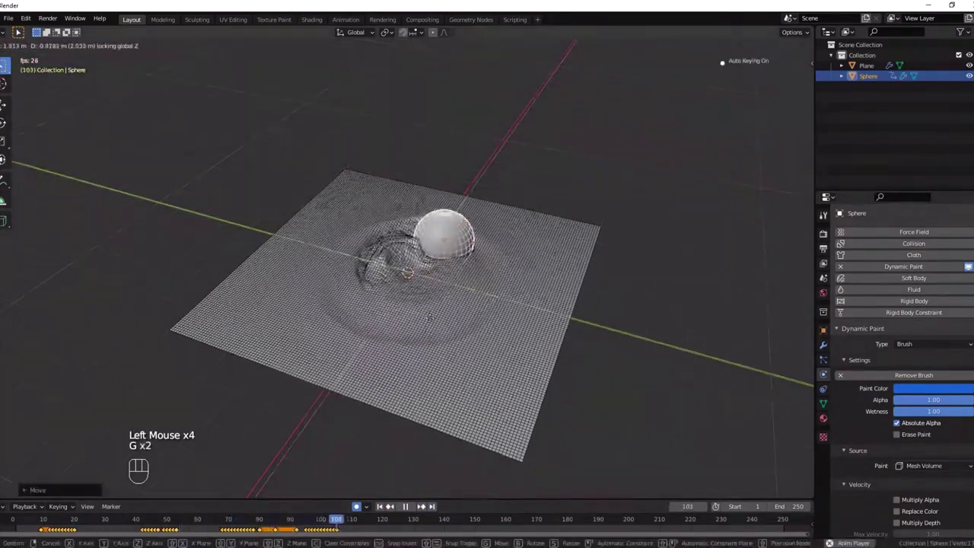
{"action": "key", "text": "g"}
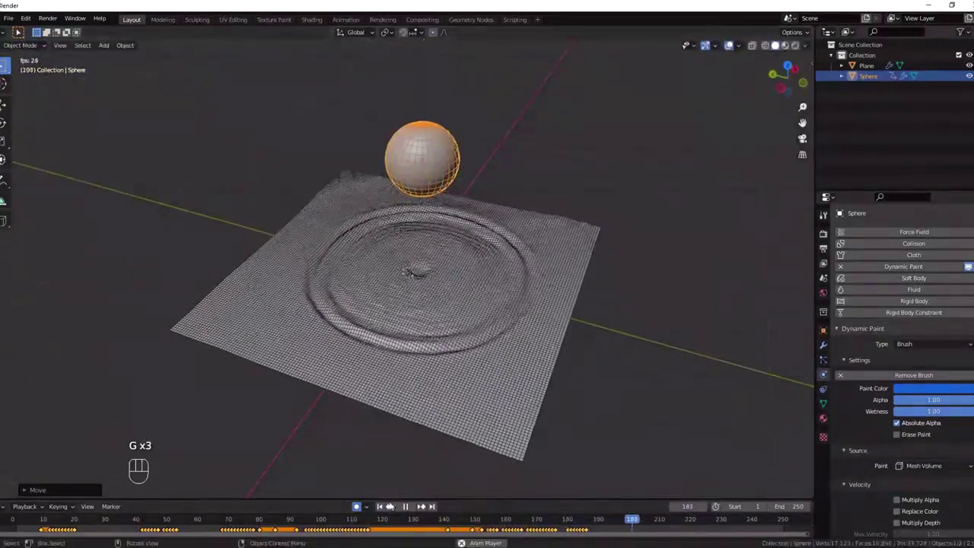
Step: Stop playback, jump to frame 1 and replay the keyframed dip raising ripples
{"action": "left_click", "coordinate": [359, 511]}
{"action": "left_click", "coordinate": [404, 512]}
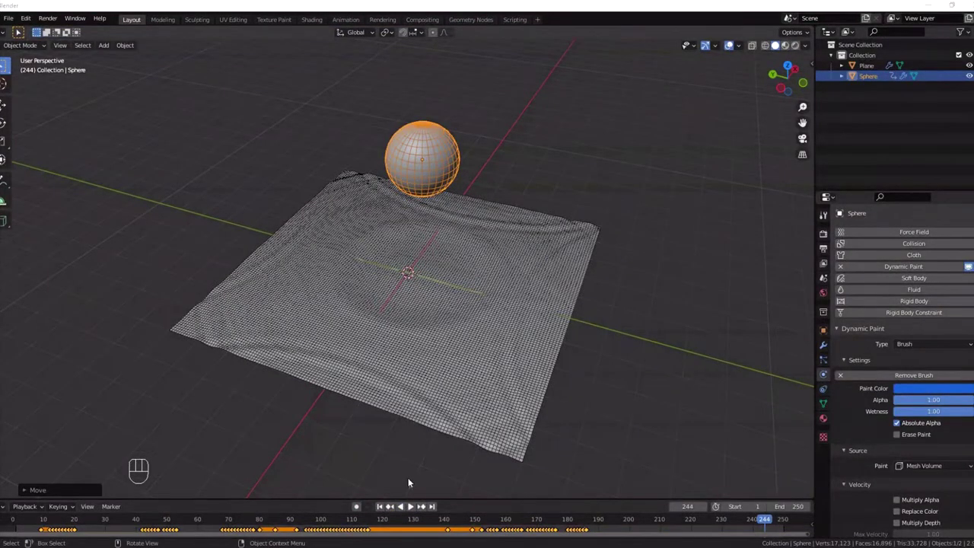
{"action": "left_click", "coordinate": [414, 512]}
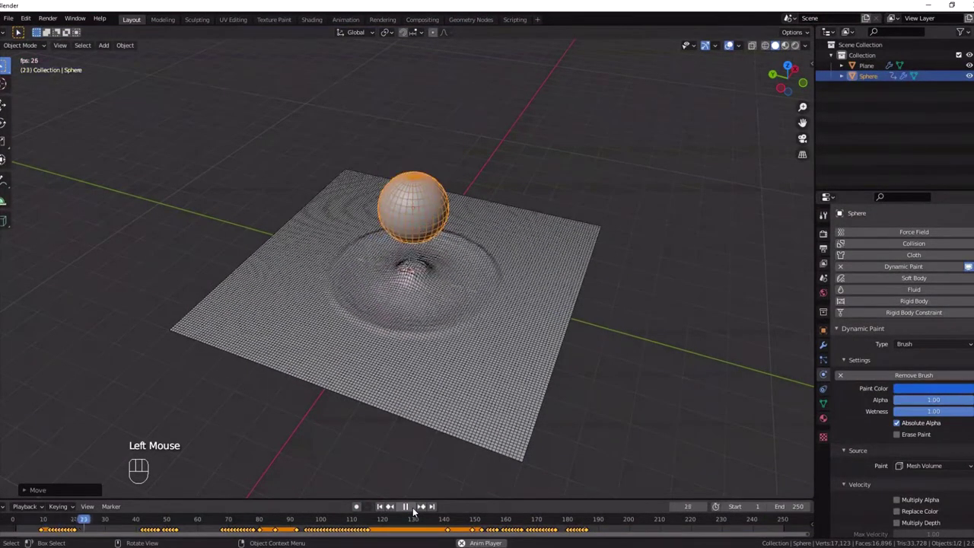